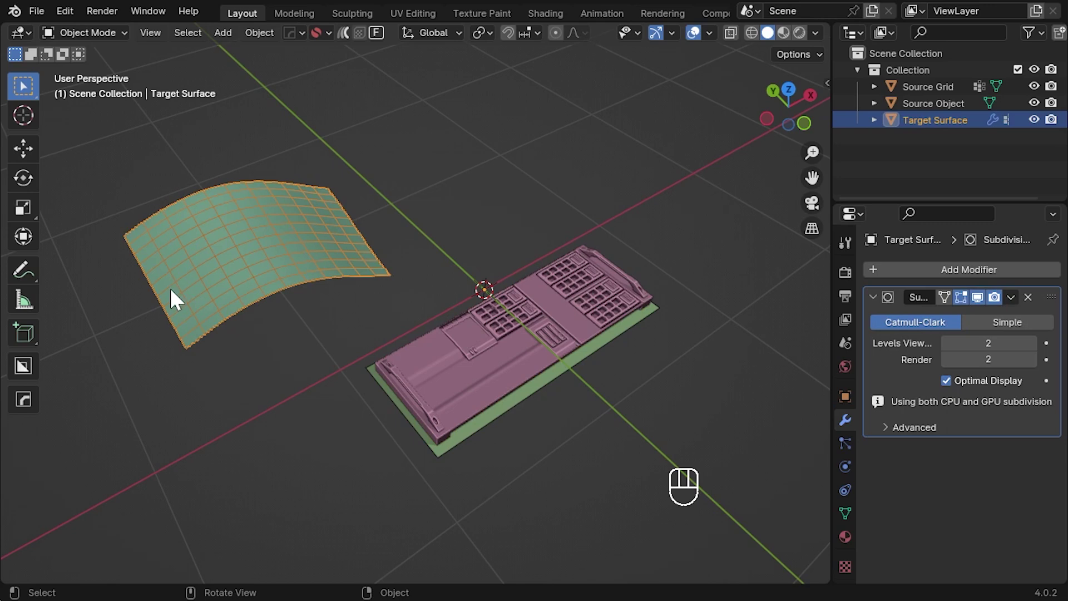
Step: Inspect the kit panel geometry and leave Edit Mode on it
left_click_drag(490, 342, 490, 341)
key("KP_Decimal")
middle_click(503, 301)
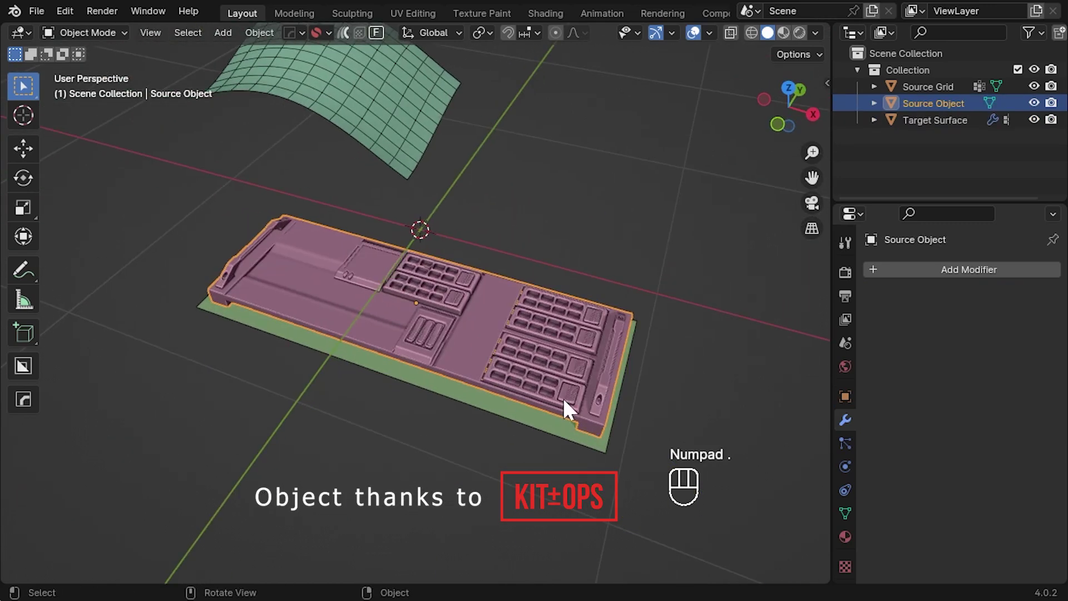
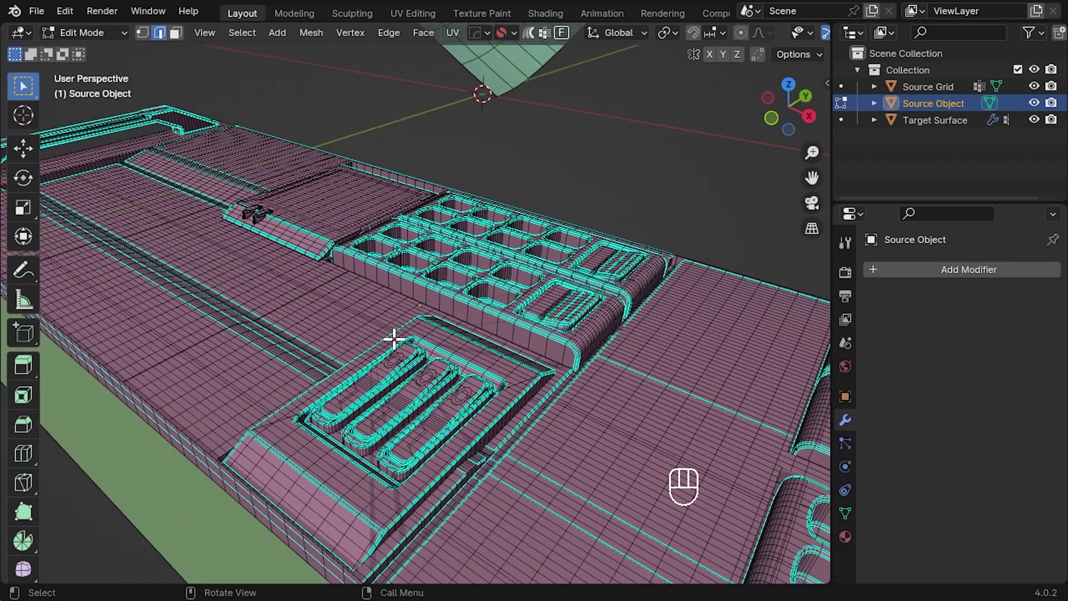
key("Tab")
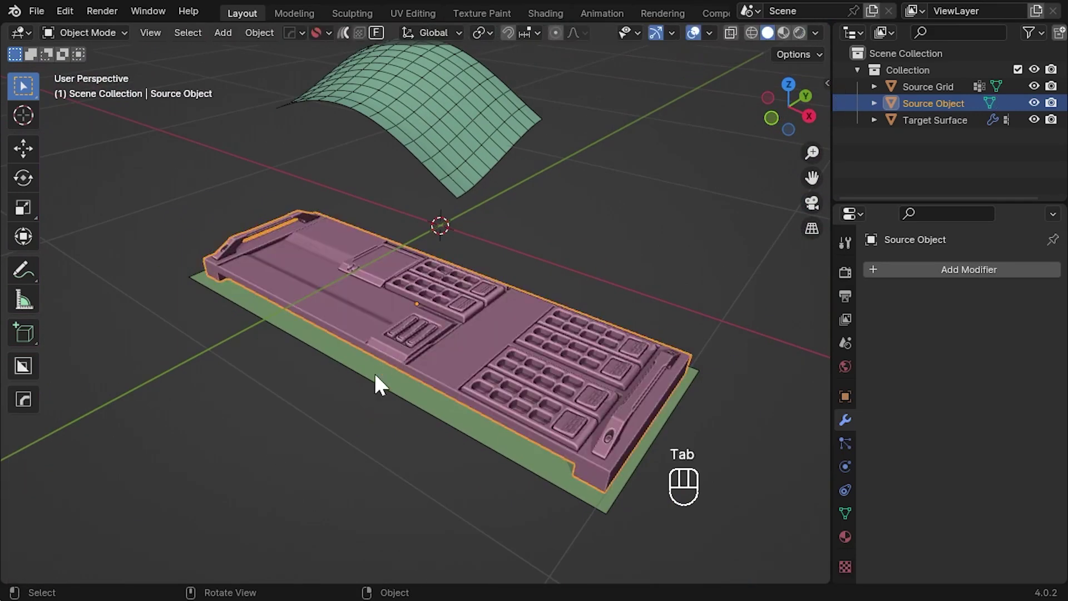
left_click_drag(281, 459, 423, 486)
key("Tab")
Step: Select the curved Target Surface and look over both objects in the viewport
left_click(185, 213)
key("Tab")
left_click_drag(186, 228, 186, 229)
key("KP_Decimal")
left_click_drag(377, 368, 391, 370)
middle_click(468, 322)
middle_click(443, 324)
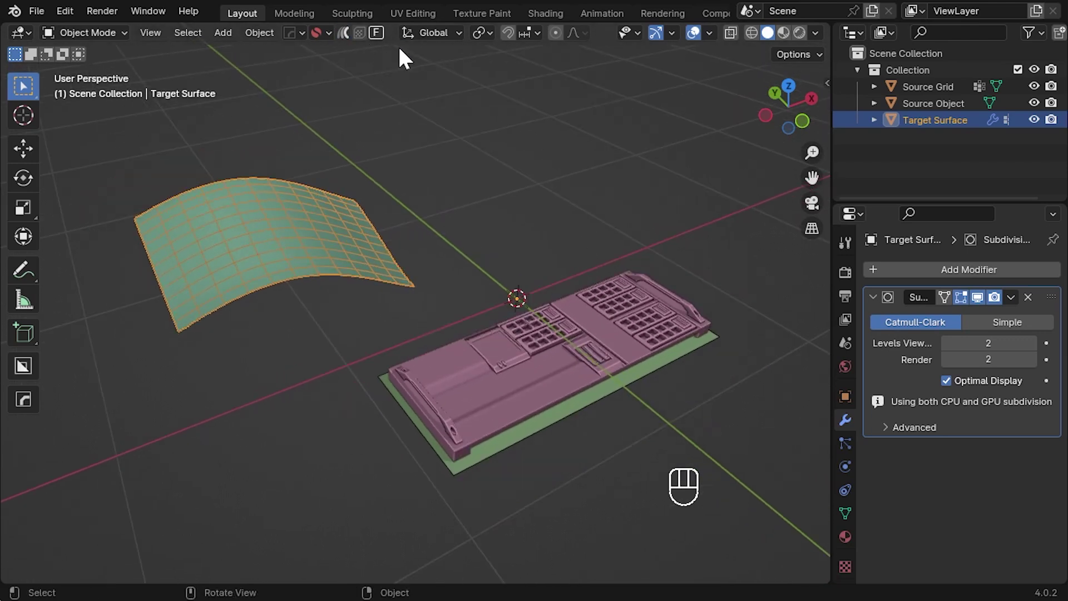
left_click_drag(385, 39, 385, 39)
left_click_drag(287, 134, 431, 251)
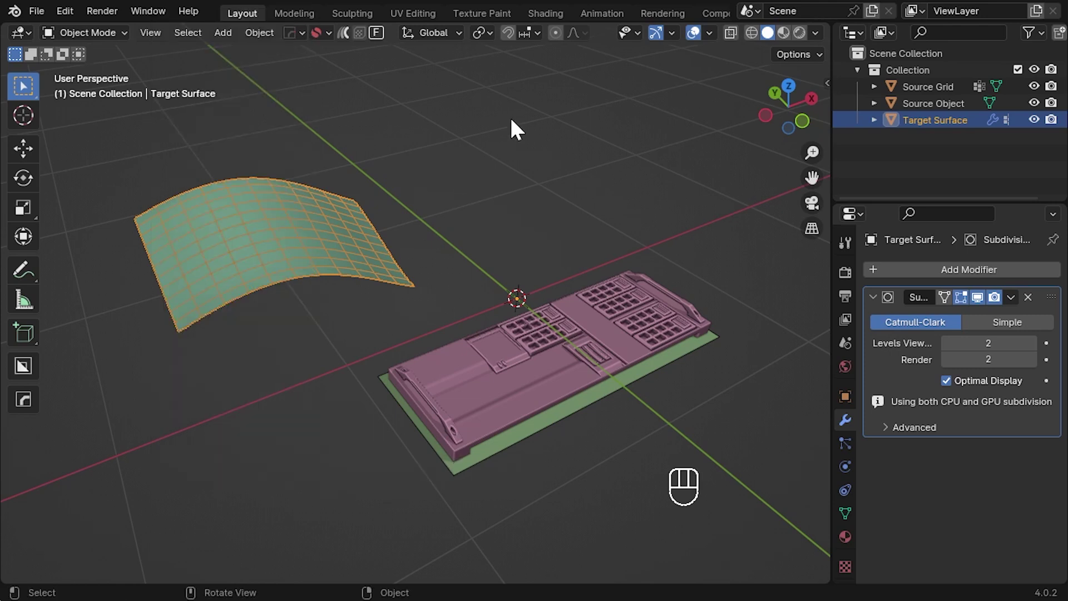
Step: Run Flowify and pick a Source Grid corner with its matching Target Surface corner
left_click_drag(554, 368, 390, 60)
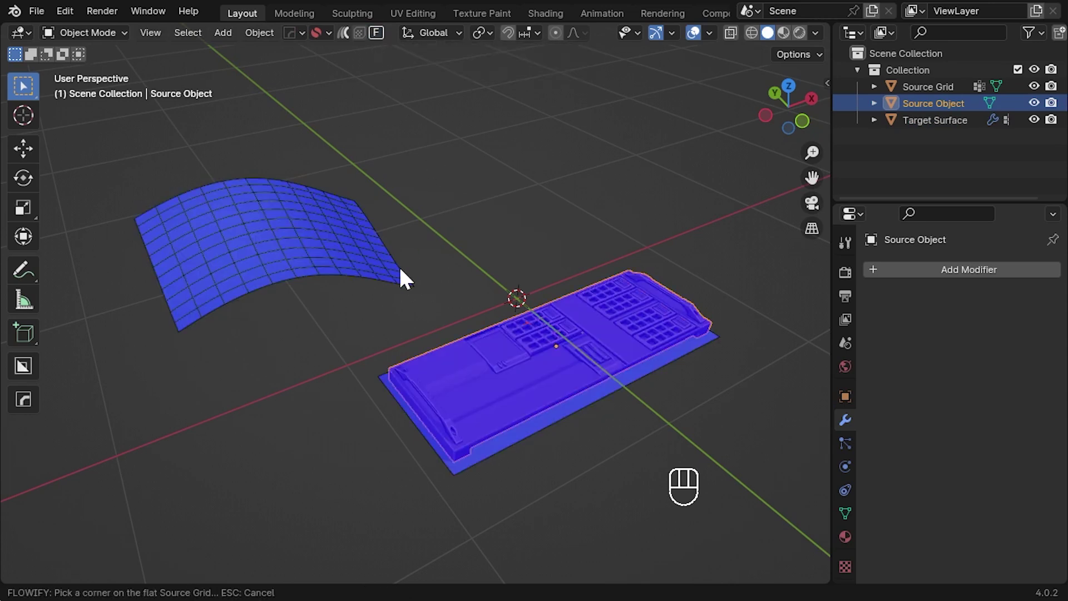
middle_click(418, 286)
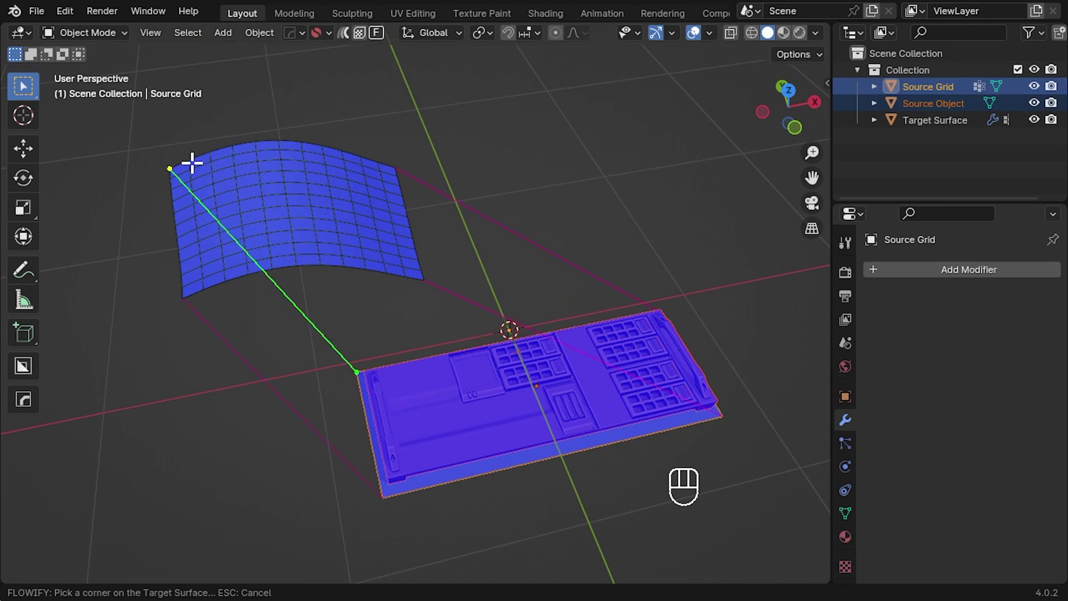
middle_click(219, 159)
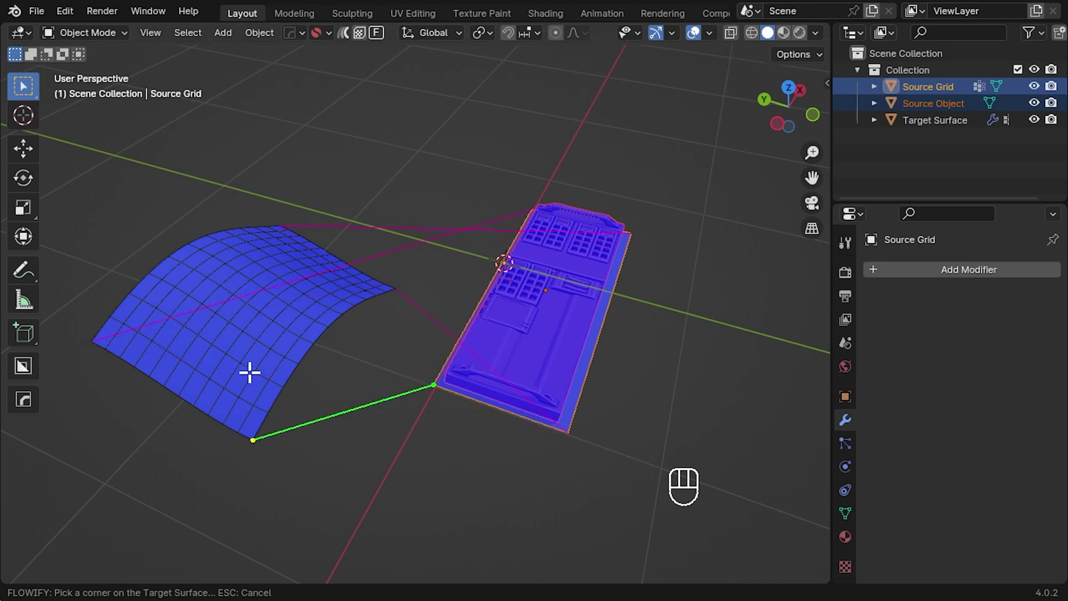
left_click_drag(147, 331, 77, 336)
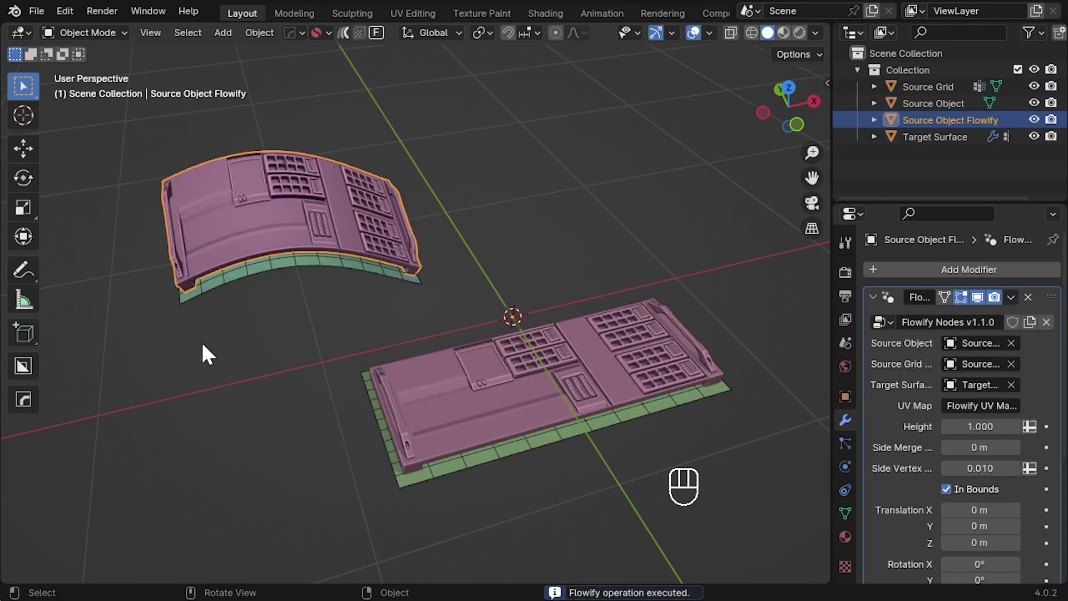
Step: Orbit the view to inspect the wrapped Source Object Flowify panel
left_click_drag(350, 318, 374, 311)
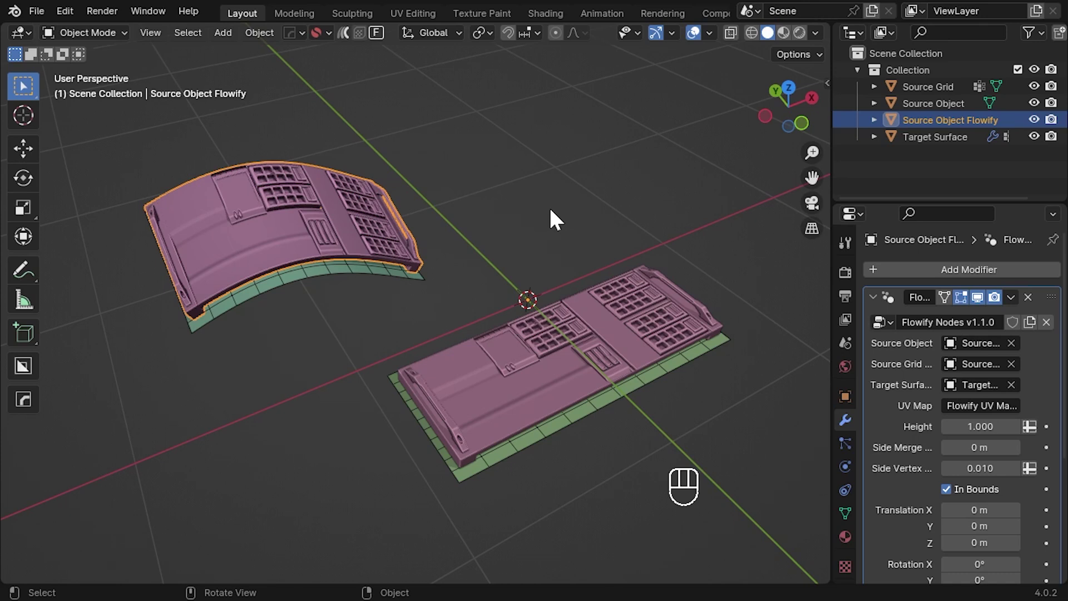
Step: Add a new mesh cylinder via Shift+A and frame it in the view
key("shift+a")
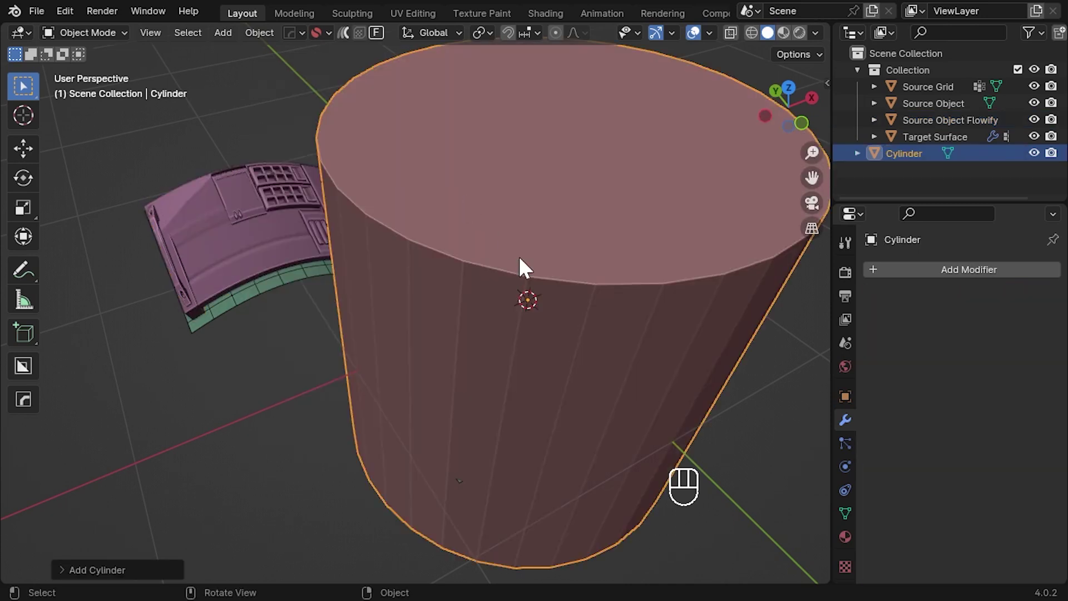
left_click_drag(617, 340, 556, 331)
middle_click(575, 333)
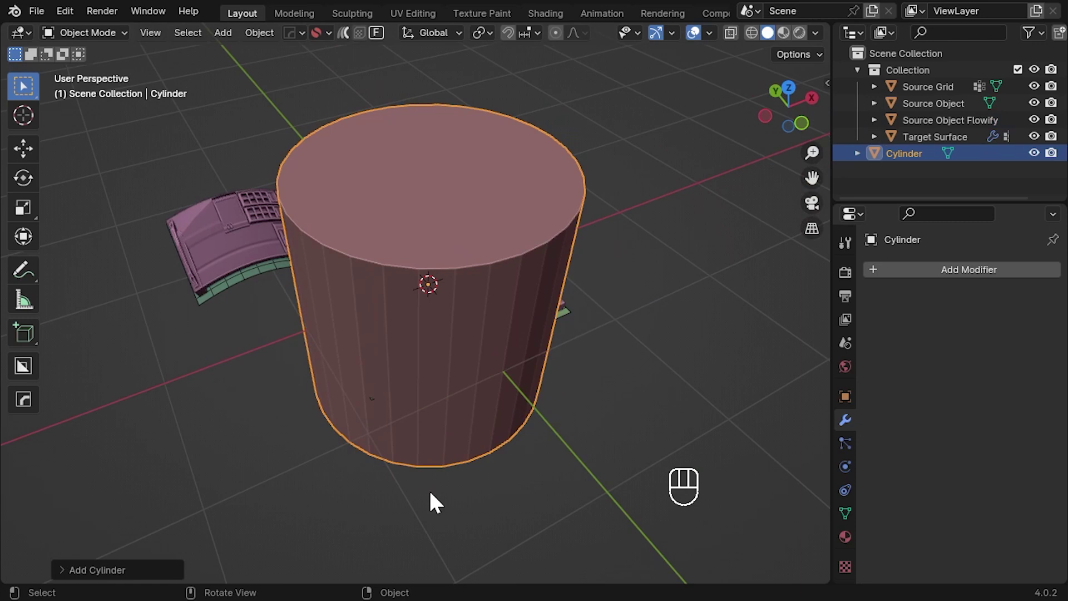
Step: Delete the cylinder's cap face in Edit Mode to leave an open tube
key("Tab")
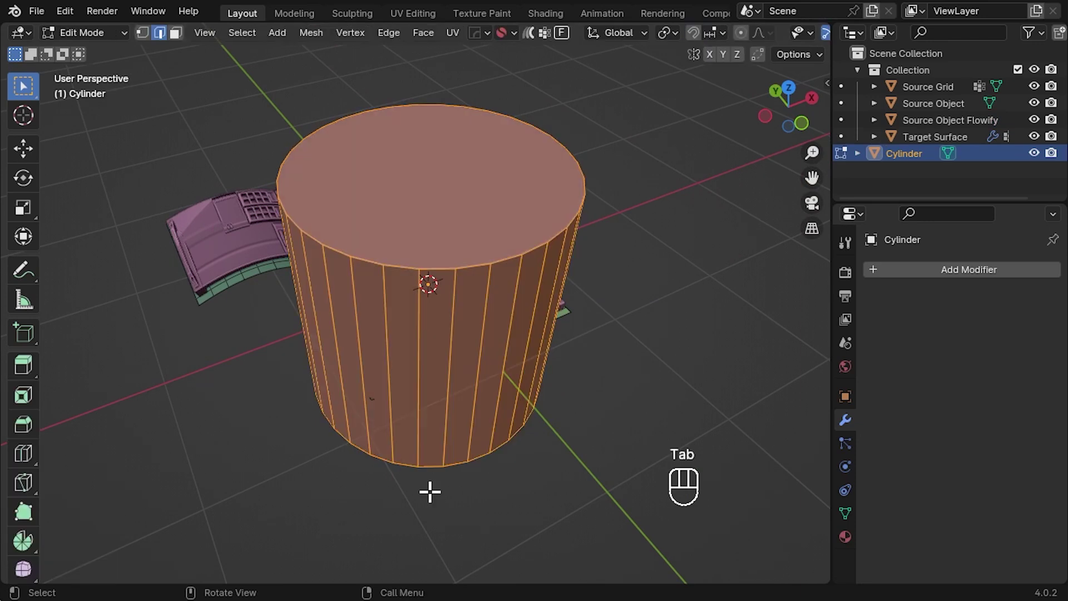
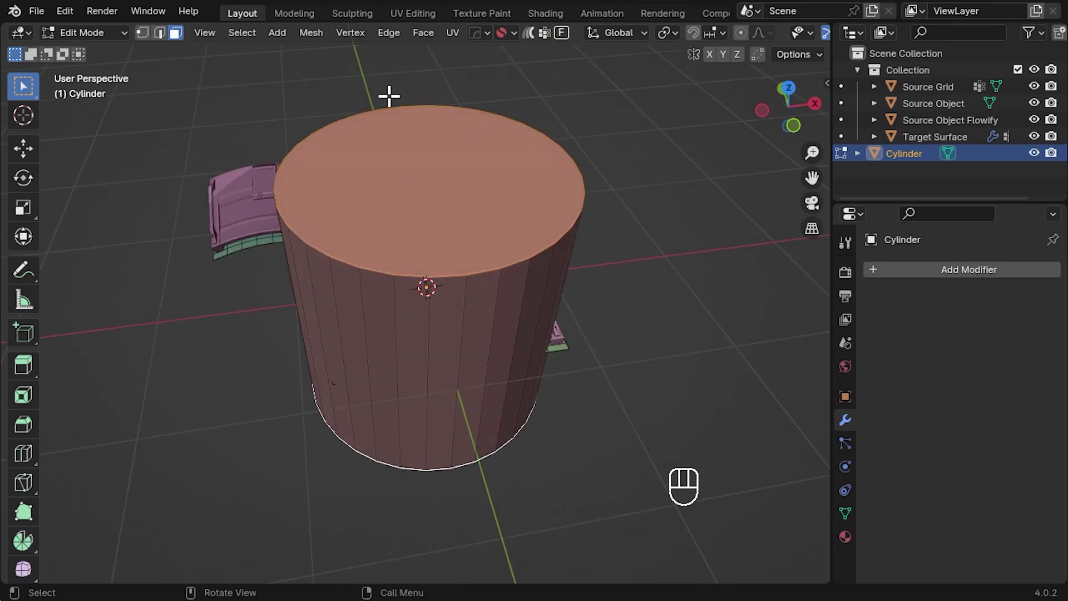
key("x")
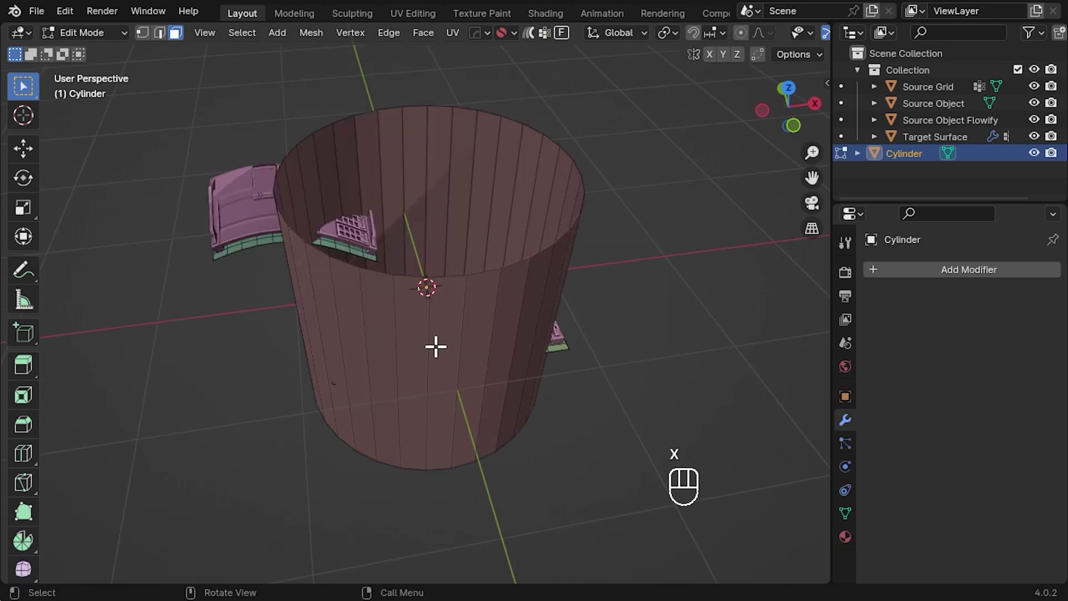
key("Tab")
middle_click(493, 362)
Step: Move the open cylinder horizontally away from the panels and scale it down
key("g")
key("shift+z")
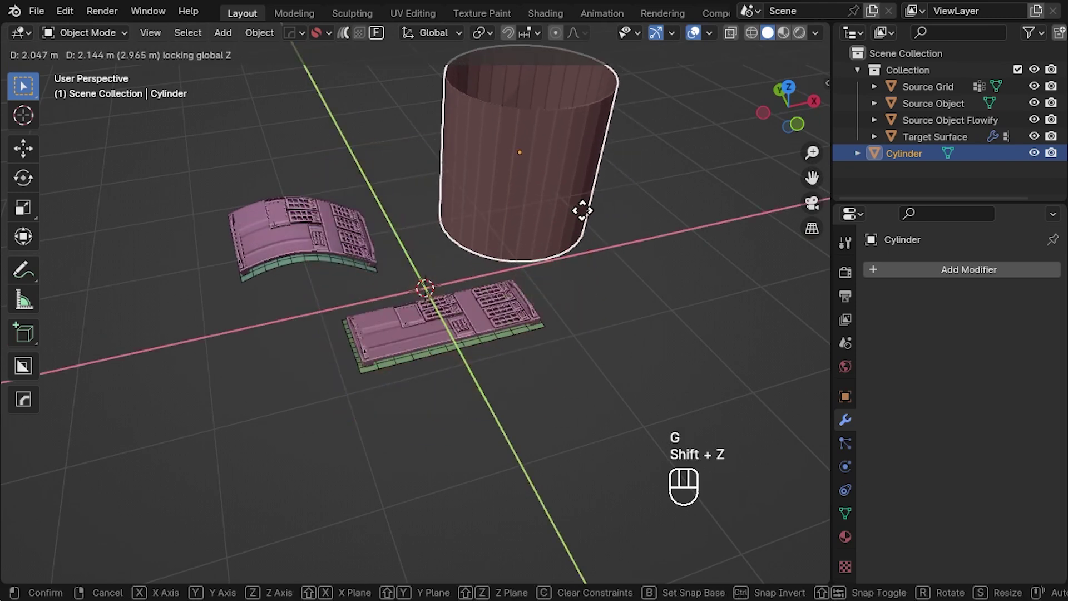
key("s")
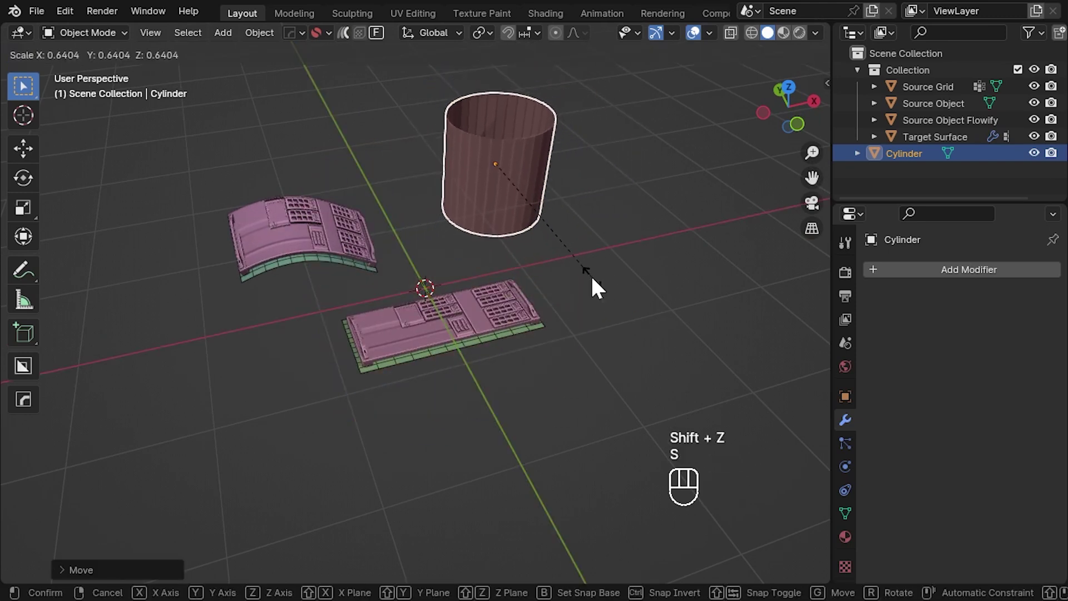
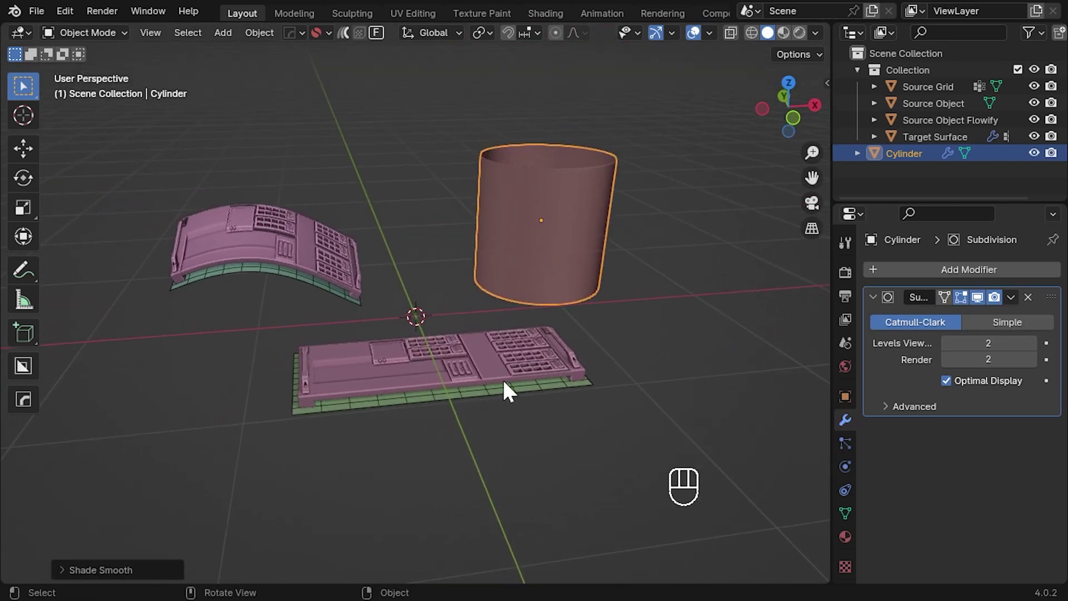
middle_click(465, 391)
Step: Flowify the Source Object onto the Cylinder as Source Object Flowify.001, picking matching corners
left_click(436, 381)
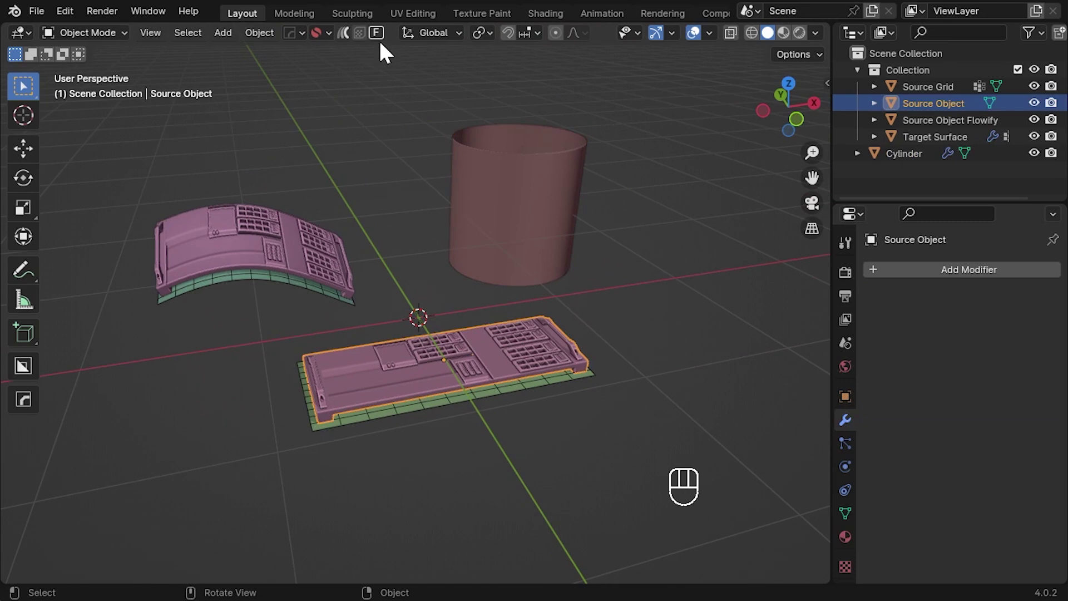
left_click(385, 39)
left_click_drag(465, 382, 452, 418)
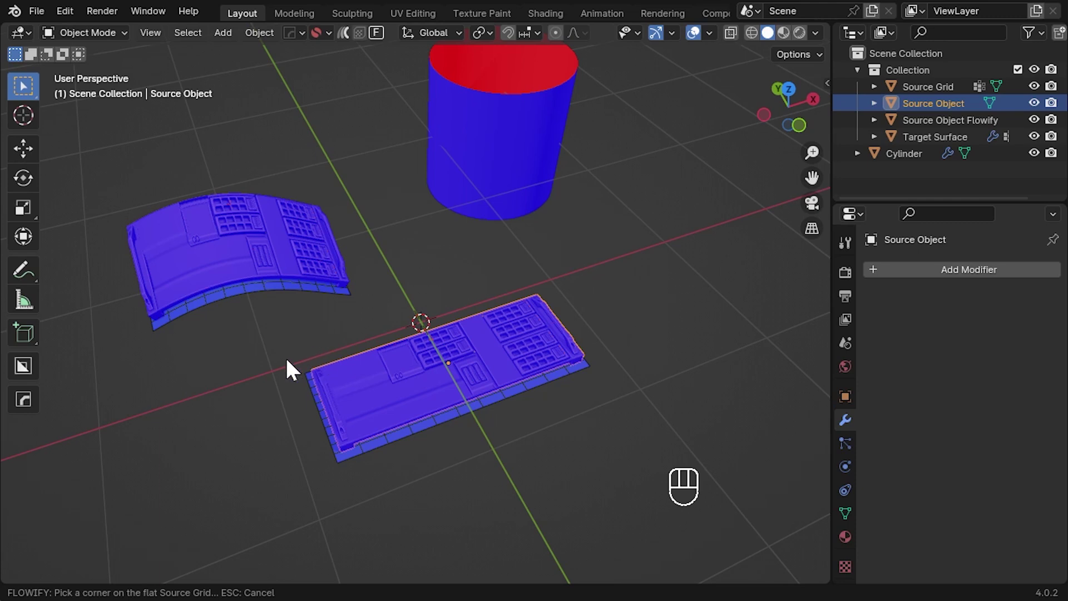
middle_click(607, 271)
middle_click(595, 296)
middle_click(524, 338)
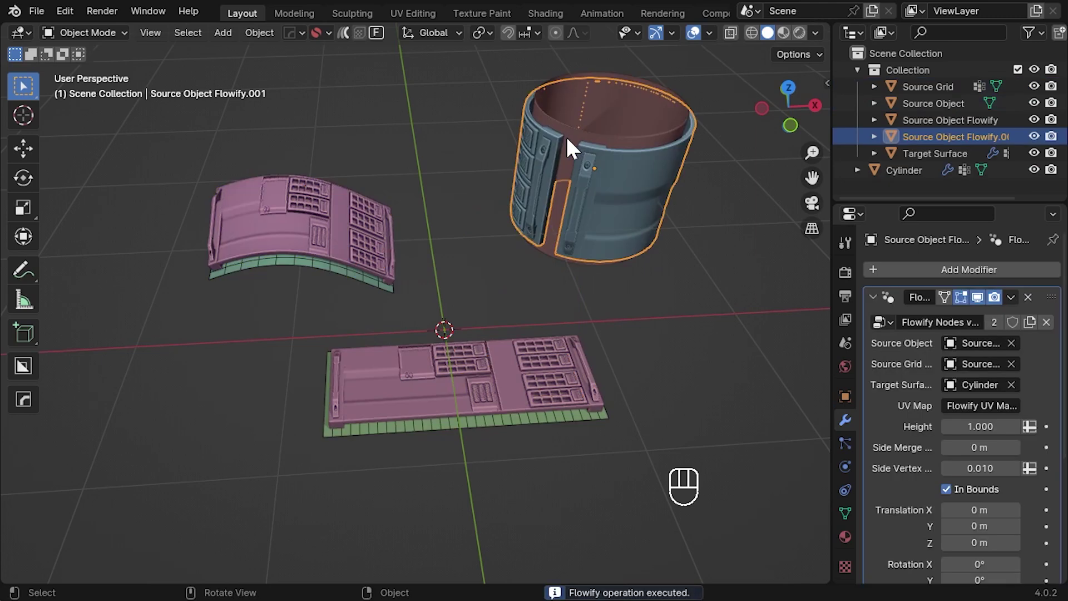
key("KP_Decimal")
middle_click(529, 437)
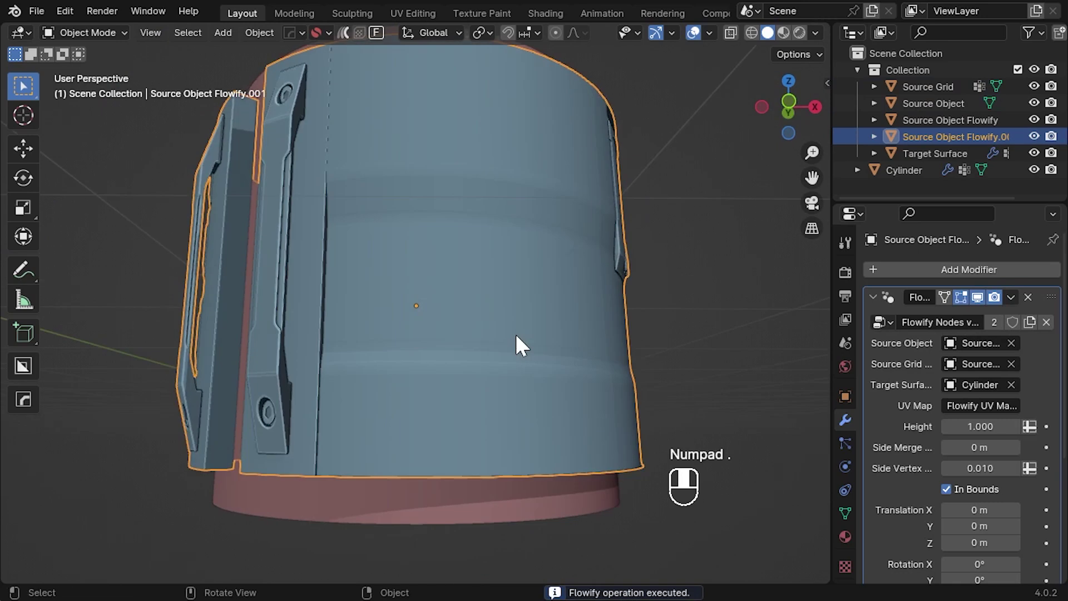
left_click_drag(631, 305, 368, 318)
middle_click(509, 301)
left_click_drag(538, 297, 372, 318)
middle_click(503, 378)
left_click_drag(502, 371, 505, 416)
middle_click(531, 390)
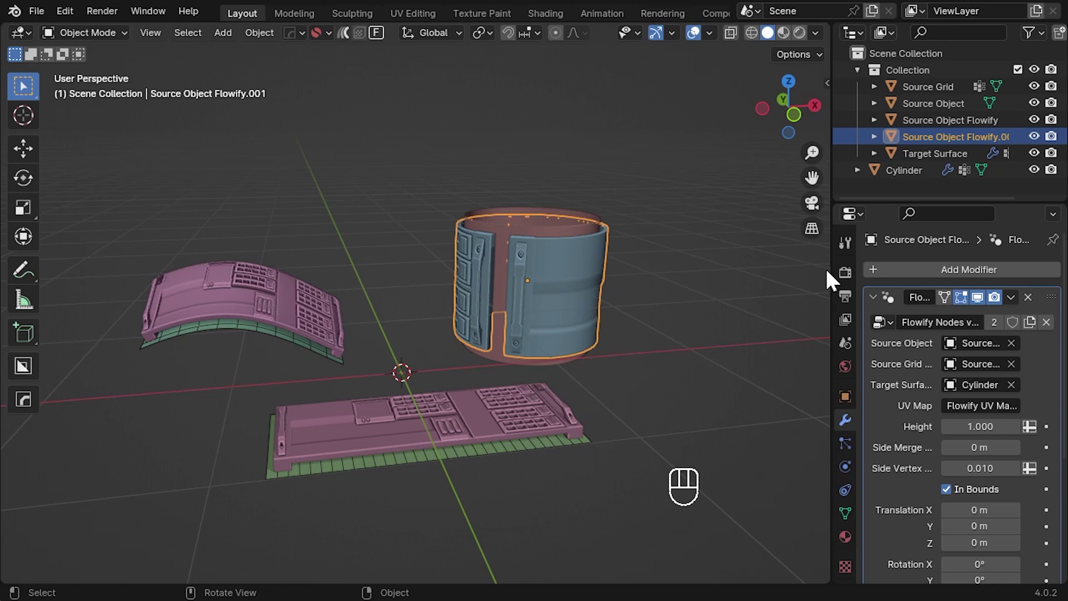
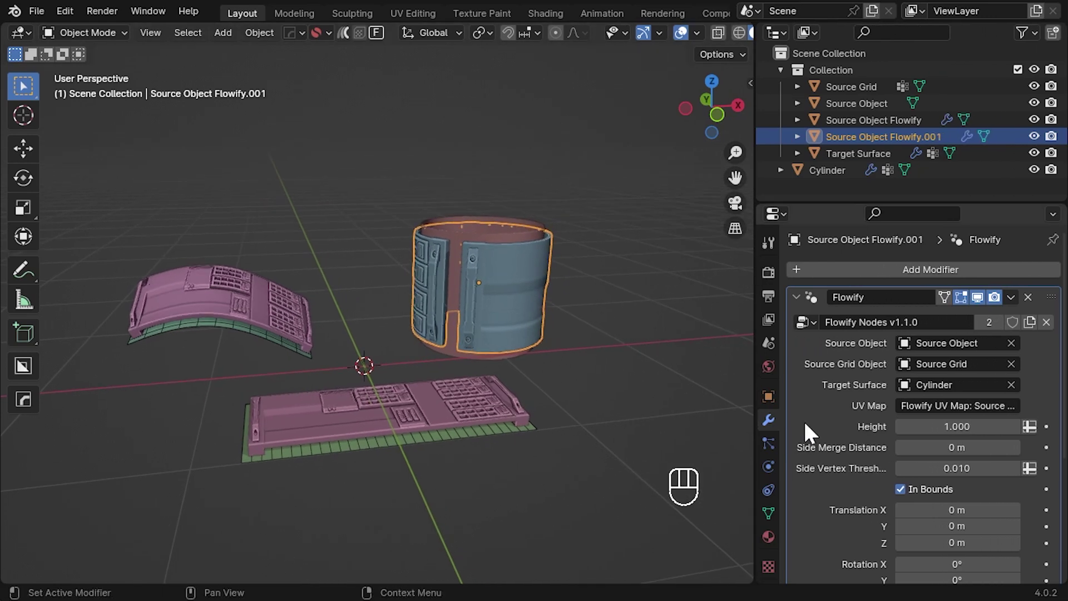
left_click_drag(612, 355, 601, 368)
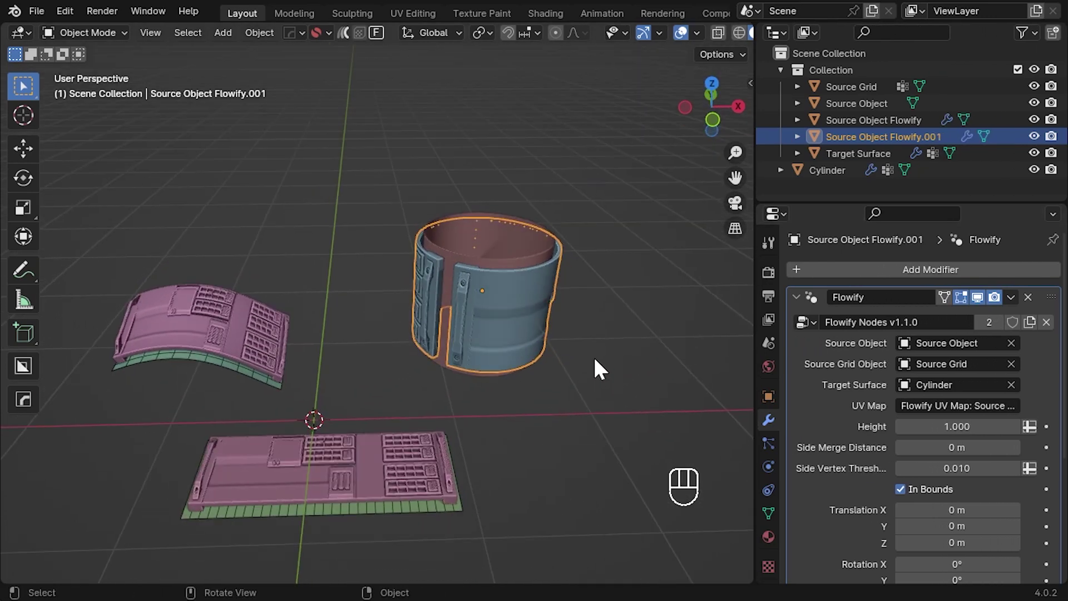
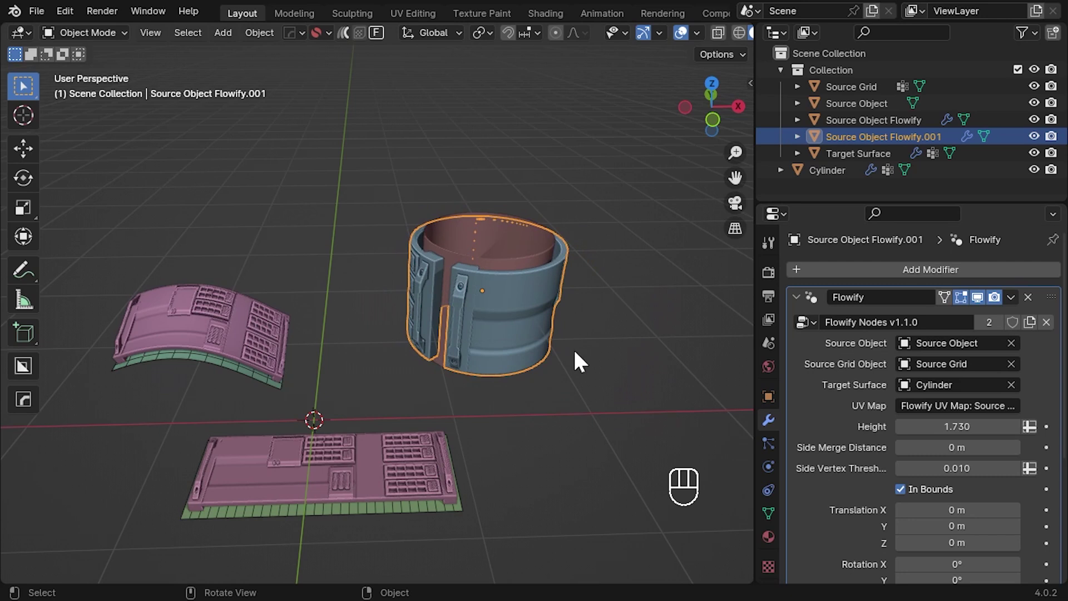
left_click(334, 462)
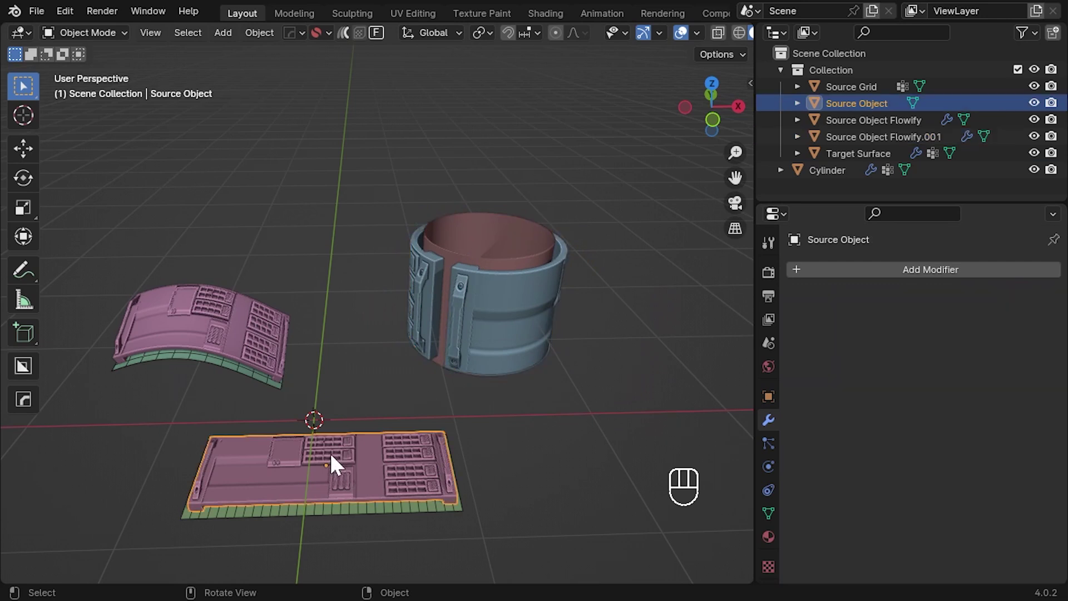
key("g")
key("z")
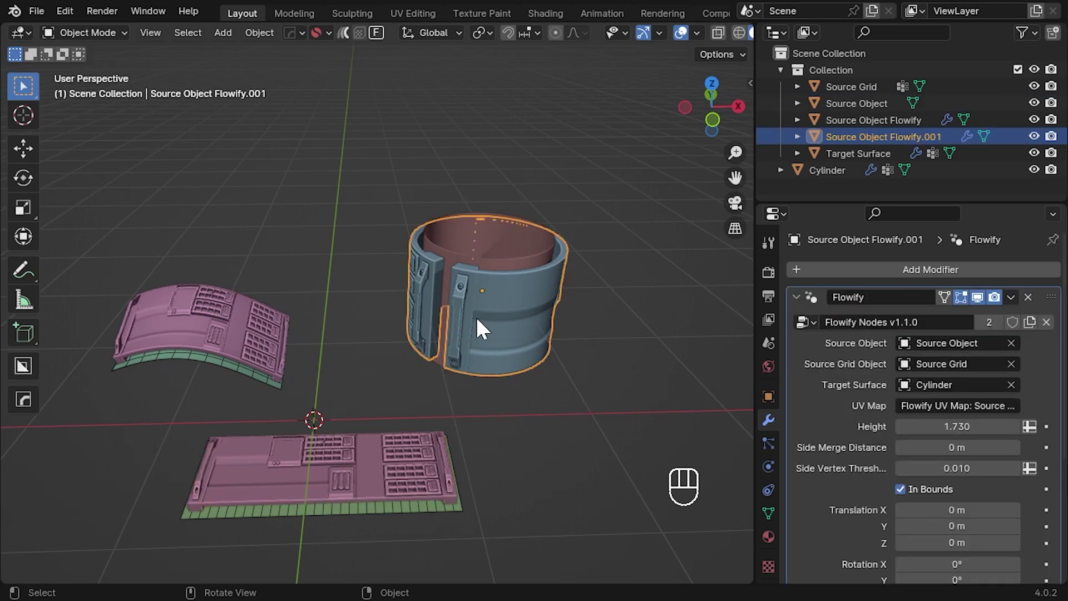
key("KP_Decimal")
left_click_drag(357, 415, 437, 383)
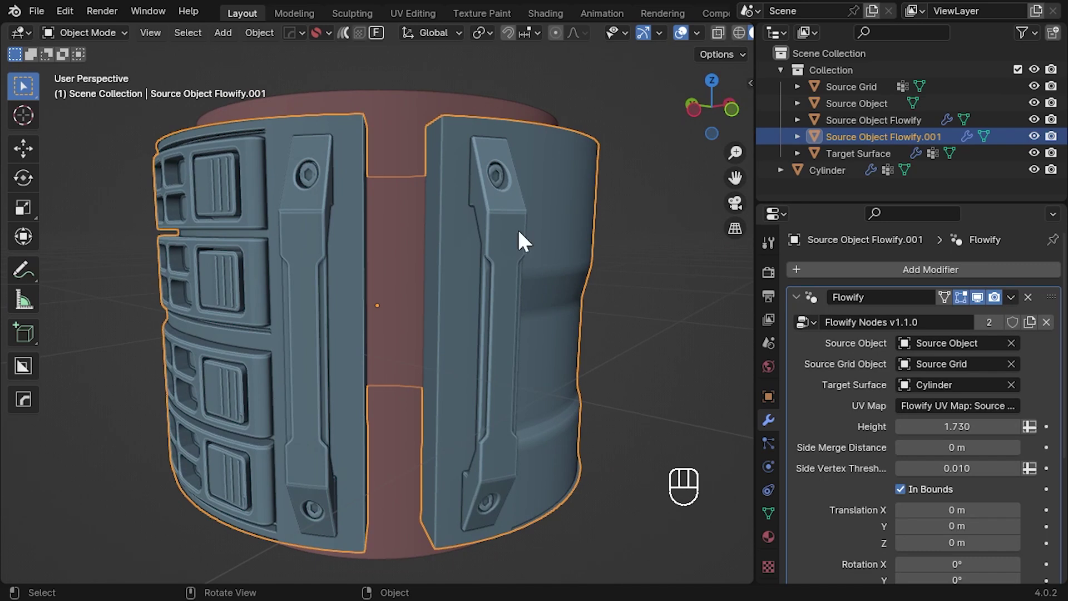
Step: Select the ring cylinder in the tyre scene, frame it and enter Edit Mode on its mesh
middle_click(449, 409)
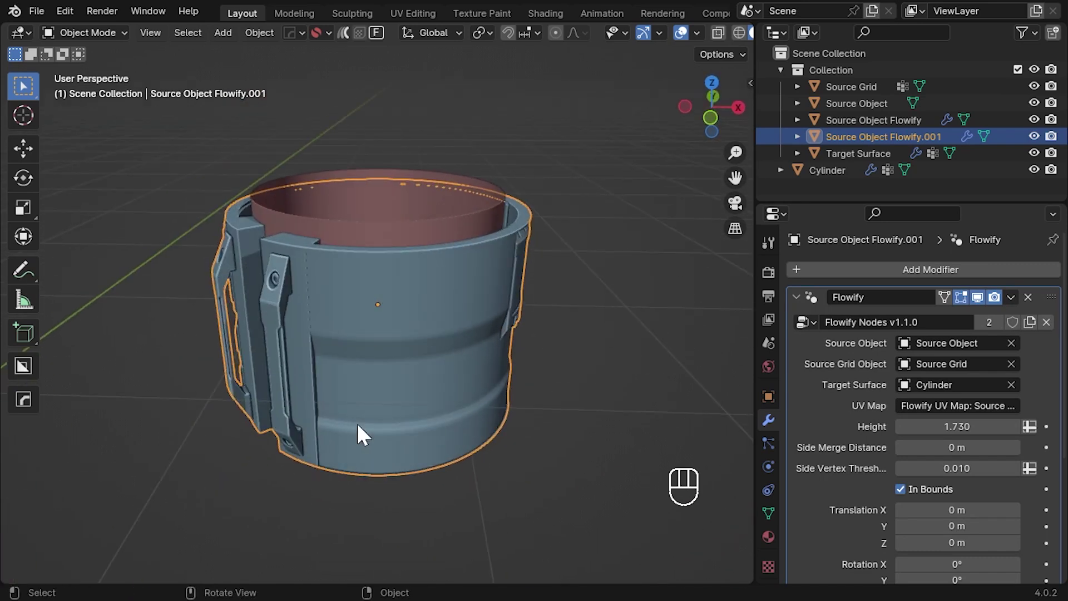
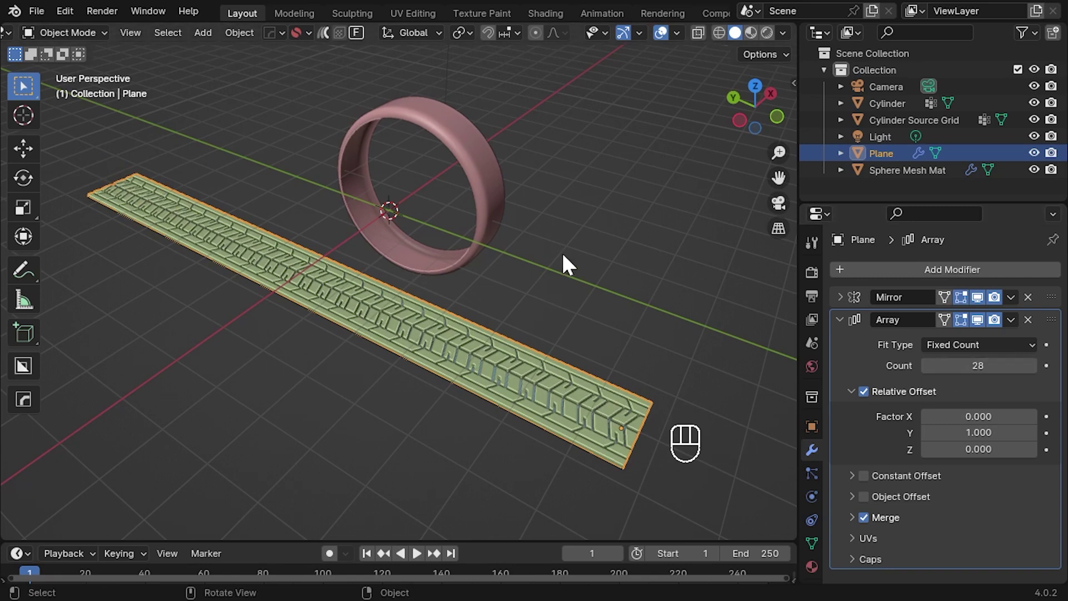
left_click(471, 153)
key("KP_Decimal")
key("Tab")
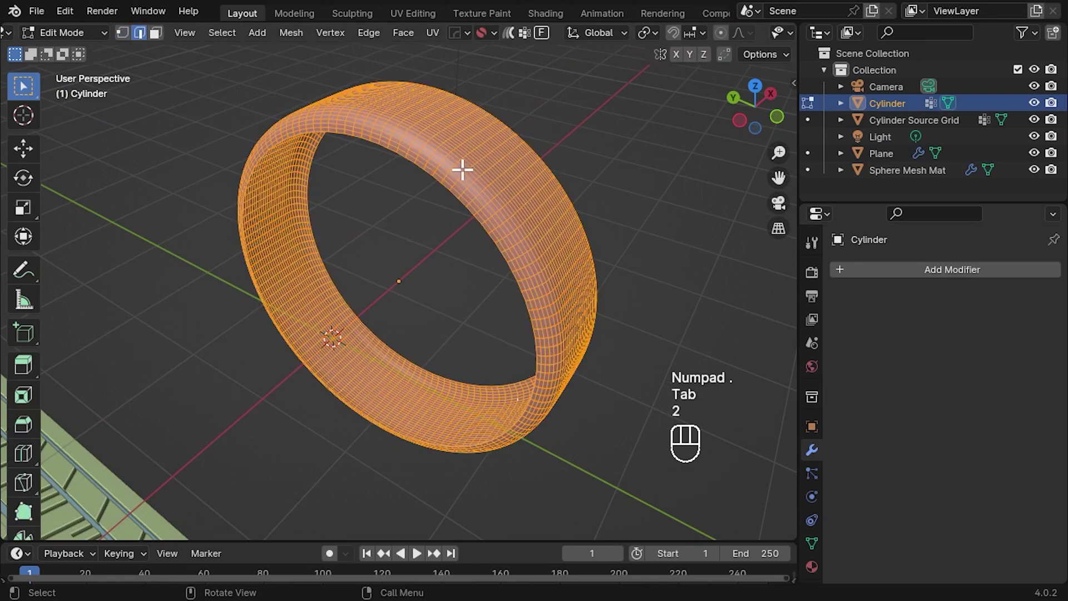
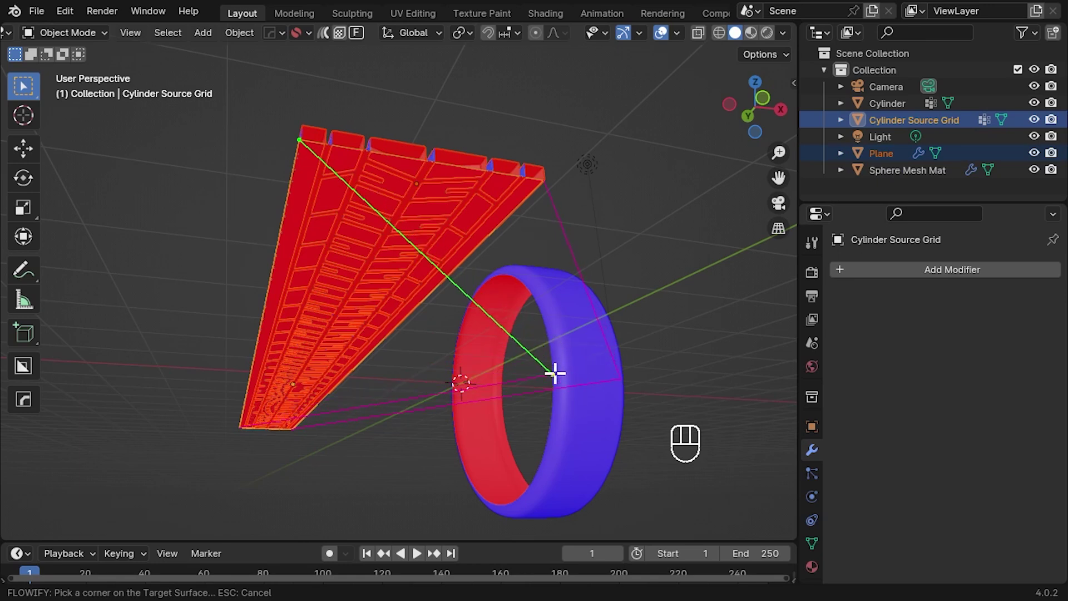
Step: Pick the ring's matching corner to create Plane Flowify, then inspect the tread seam
left_click(592, 408)
middle_click(556, 398)
left_click_drag(444, 370, 463, 288)
middle_click(466, 290)
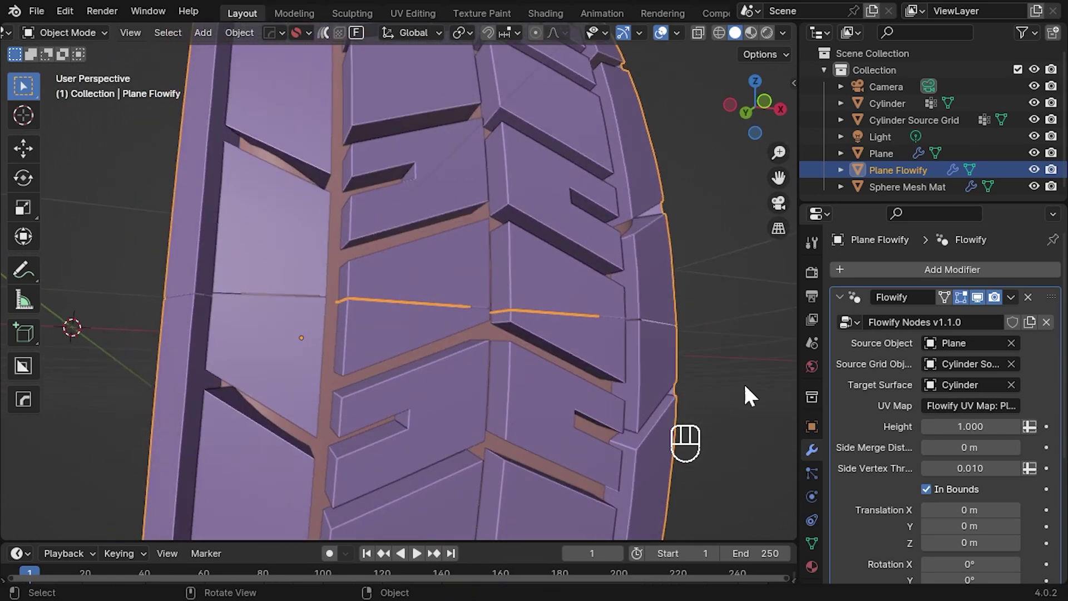
left_click_drag(599, 317, 609, 313)
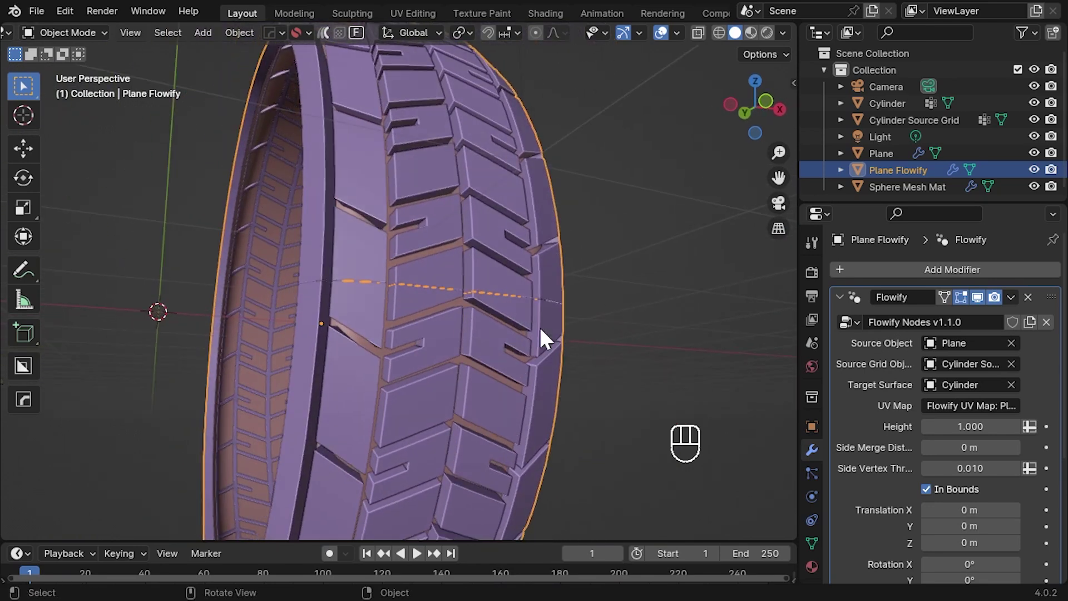
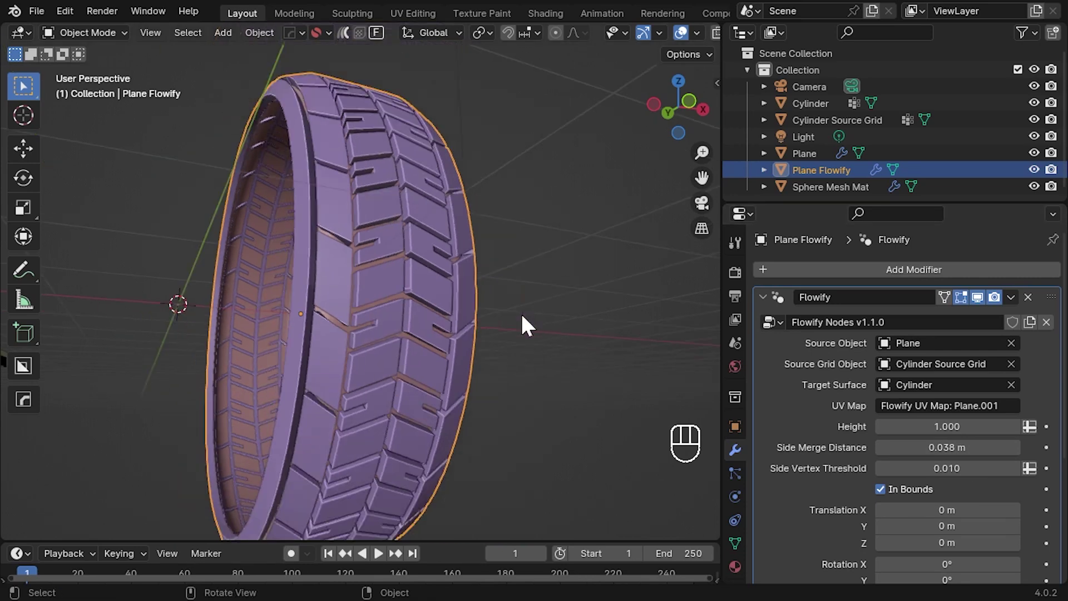
Step: Select Target Surface and run Create Custom Plane to make Target Surface Source Grid
middle_click(448, 351)
key("s")
left_click_drag(382, 387, 415, 548)
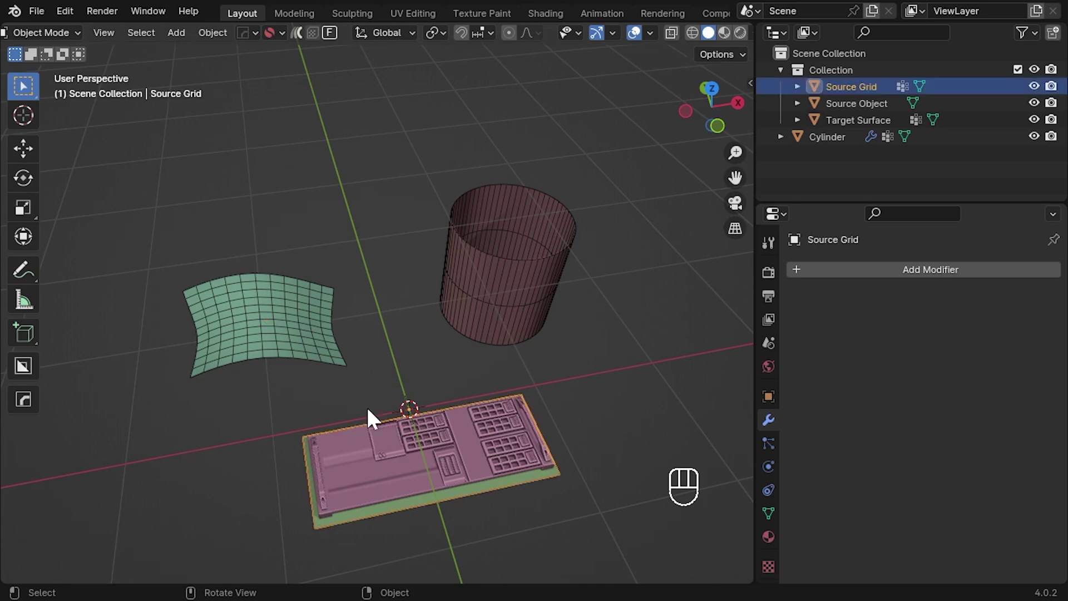
left_click(258, 322)
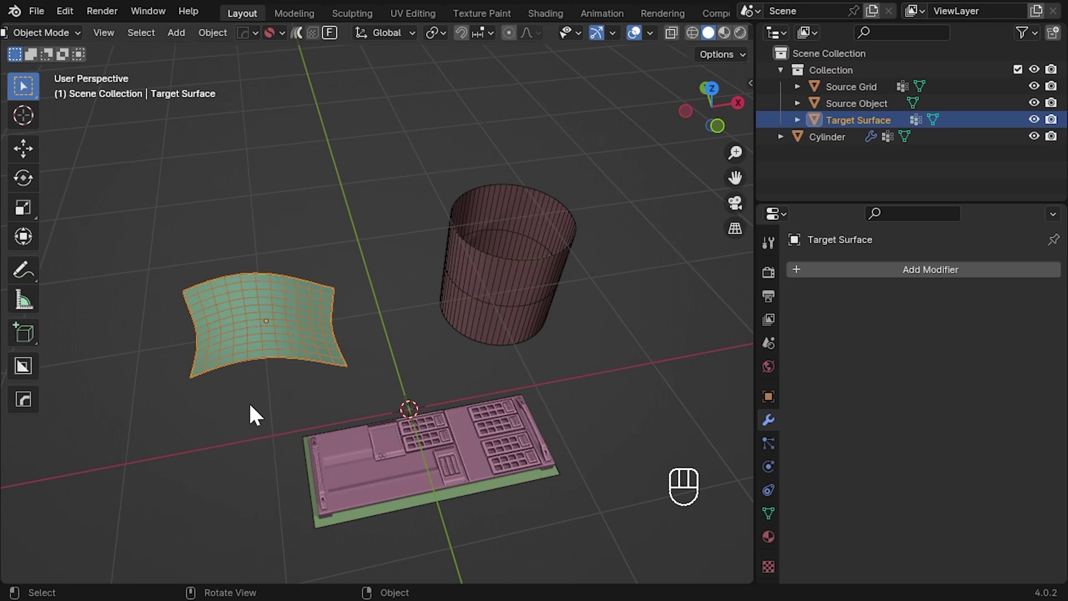
left_click_drag(341, 39, 533, 81)
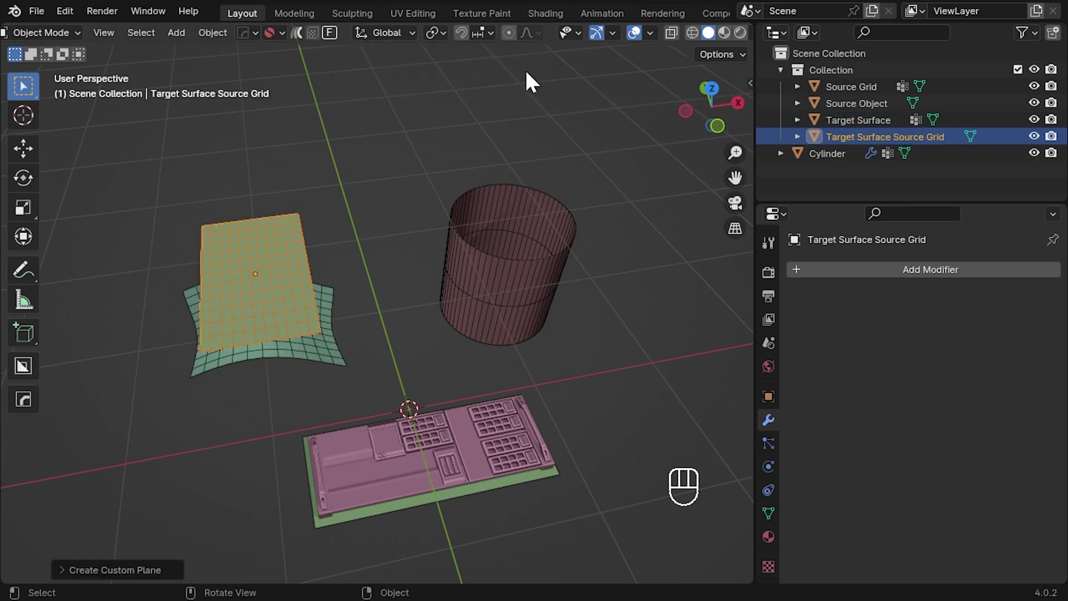
Step: Frame and orbit around the newly generated flat source grid
key("KP_Decimal")
left_click_drag(303, 370, 445, 364)
middle_click(405, 354)
left_click_drag(318, 328, 395, 372)
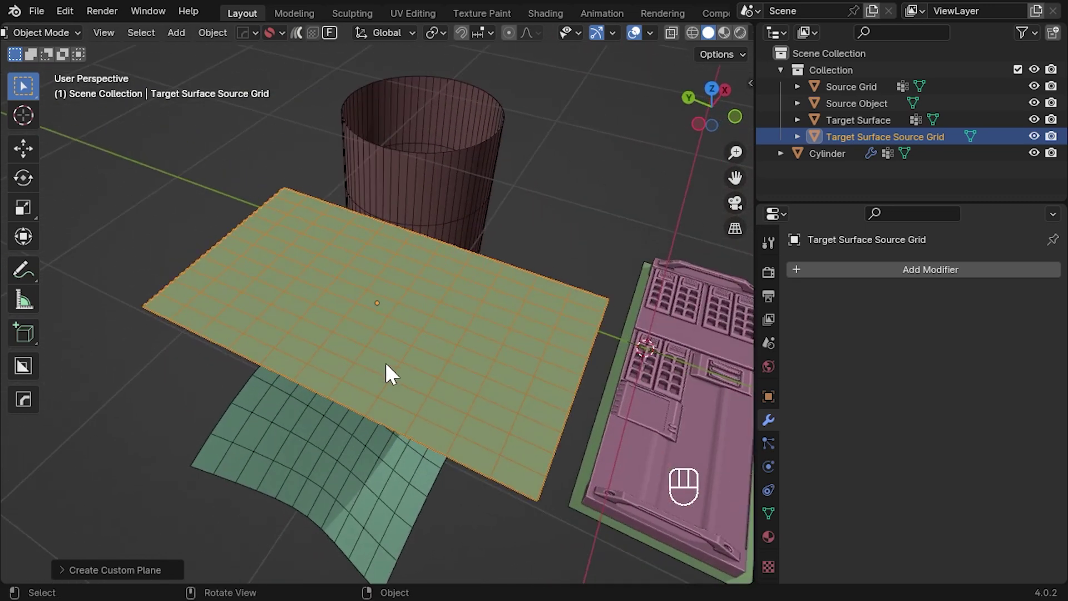
middle_click(387, 379)
Step: Expand the Create Custom Plane panel and set Rotation Z to 90°, keeping Width and Length on Max
left_click(375, 416)
middle_click(374, 442)
left_click(384, 384)
middle_click(388, 358)
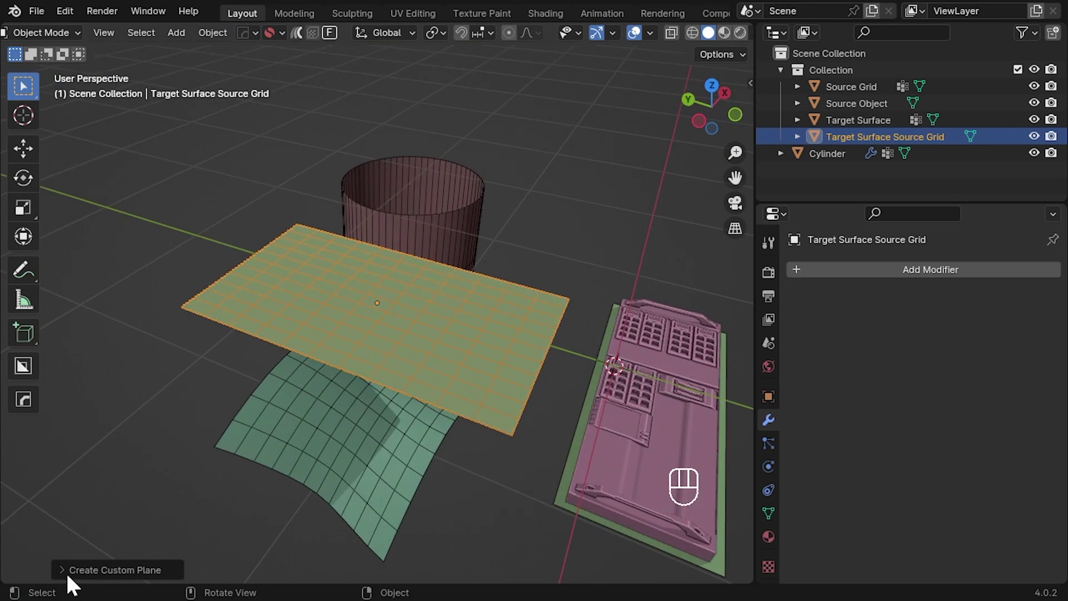
middle_click(69, 581)
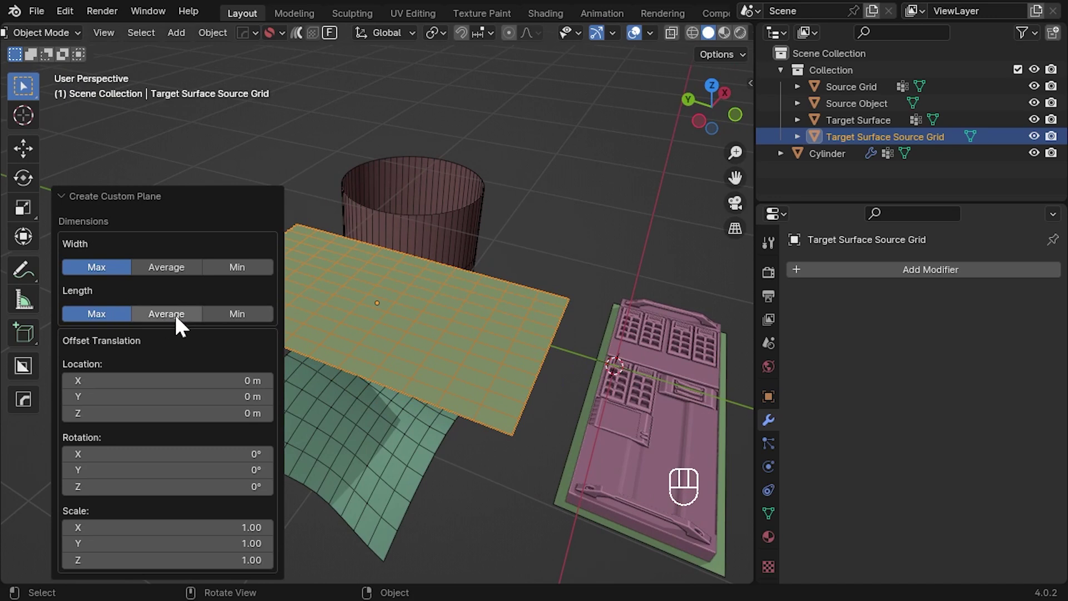
left_click_drag(254, 320, 103, 323)
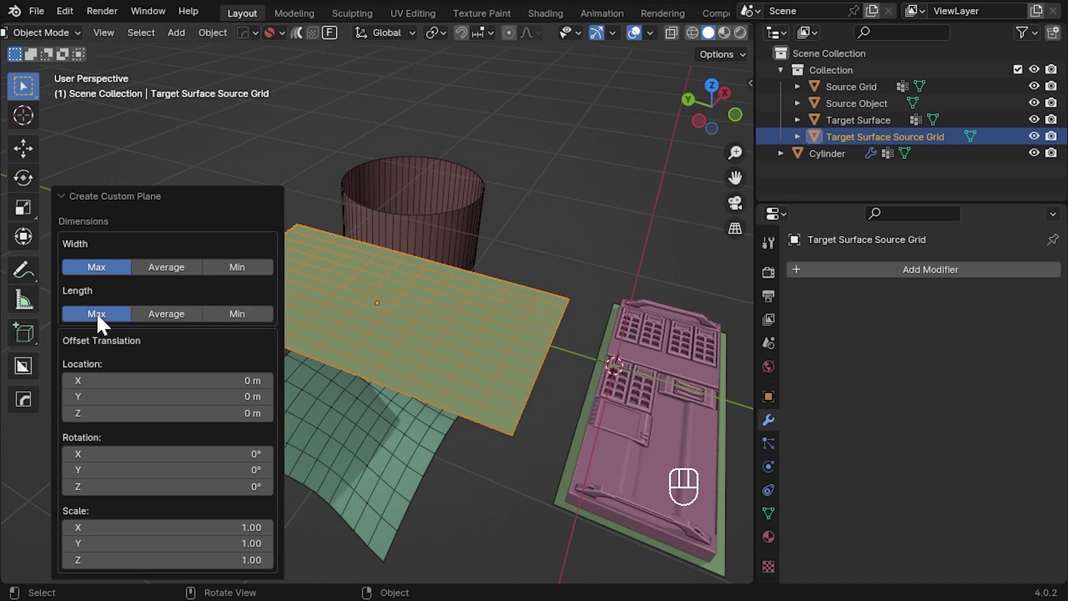
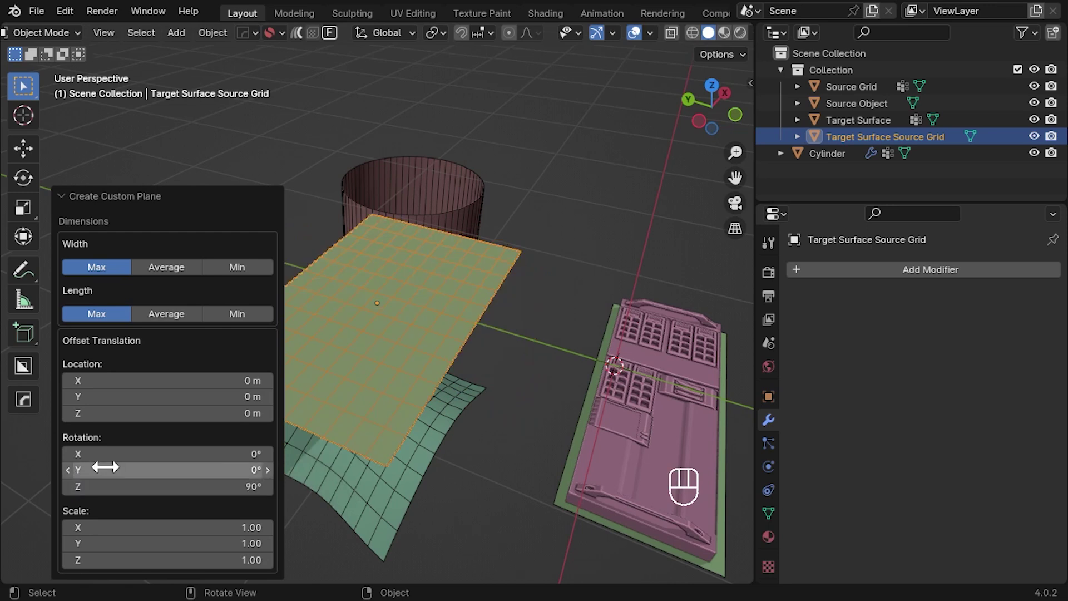
Step: Select the open Cylinder and generate a flat Cylinder Source Grid from it
middle_click(472, 370)
left_click(536, 424)
middle_click(487, 405)
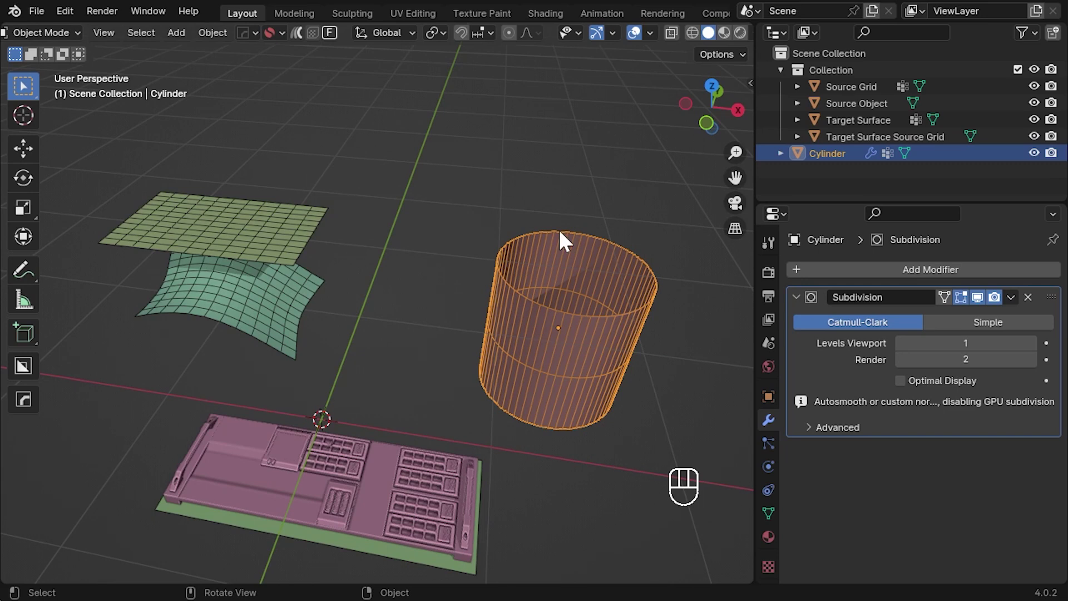
left_click_drag(335, 40, 363, 78)
middle_click(494, 323)
left_click(406, 380)
key("g")
Step: Move the Source Object over the new grid, adjust its height and scale it up to fit
key("z")
key("g")
key("shift+z")
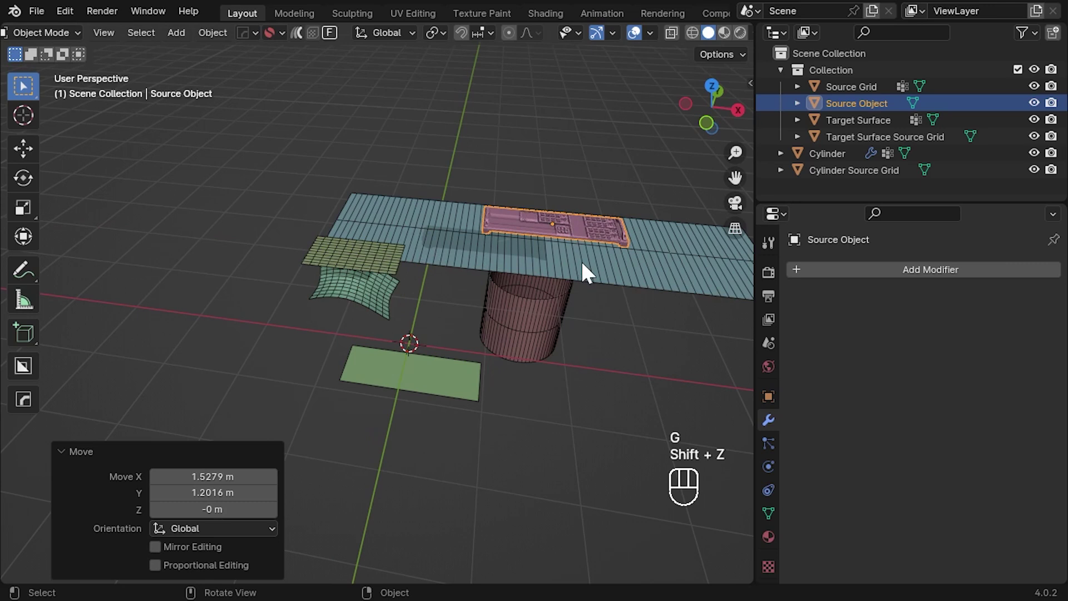
key("g")
key("z")
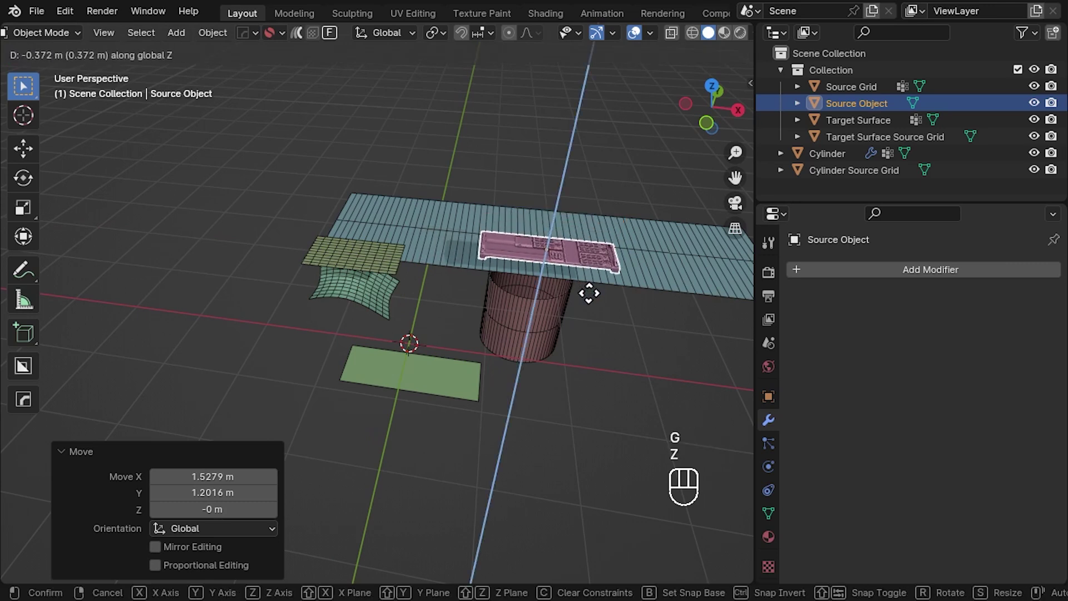
key("g")
key("y")
key("s")
left_click(634, 311)
Step: Flowify the panel around the cylinder from the flat grid corners, then move the source to see it update live
middle_click(573, 329)
left_click(334, 42)
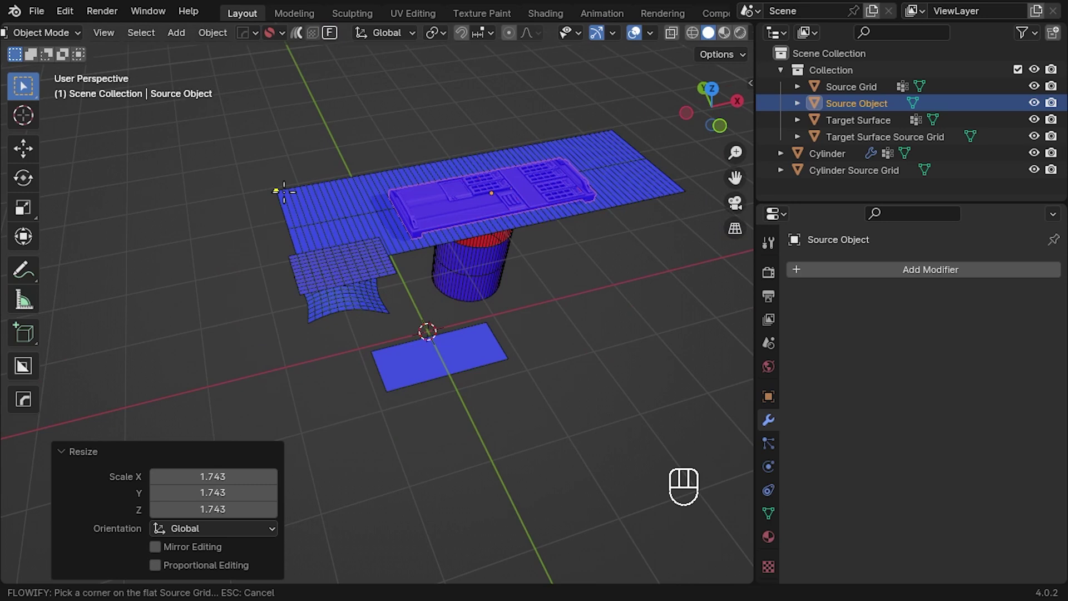
middle_click(559, 329)
key("KP_Decimal")
middle_click(497, 405)
middle_click(432, 401)
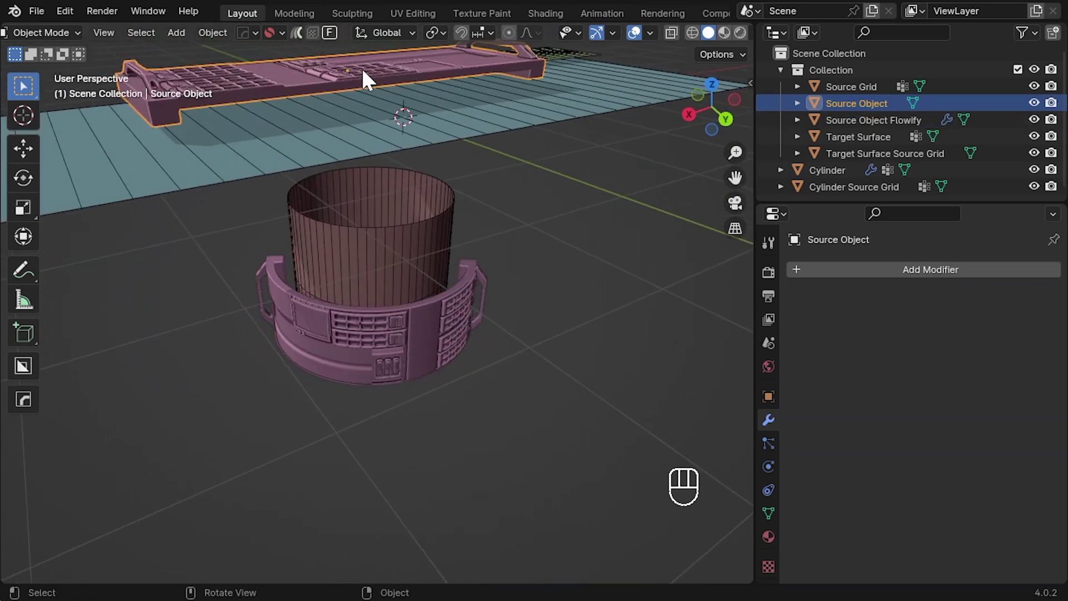
key("g")
key("y")
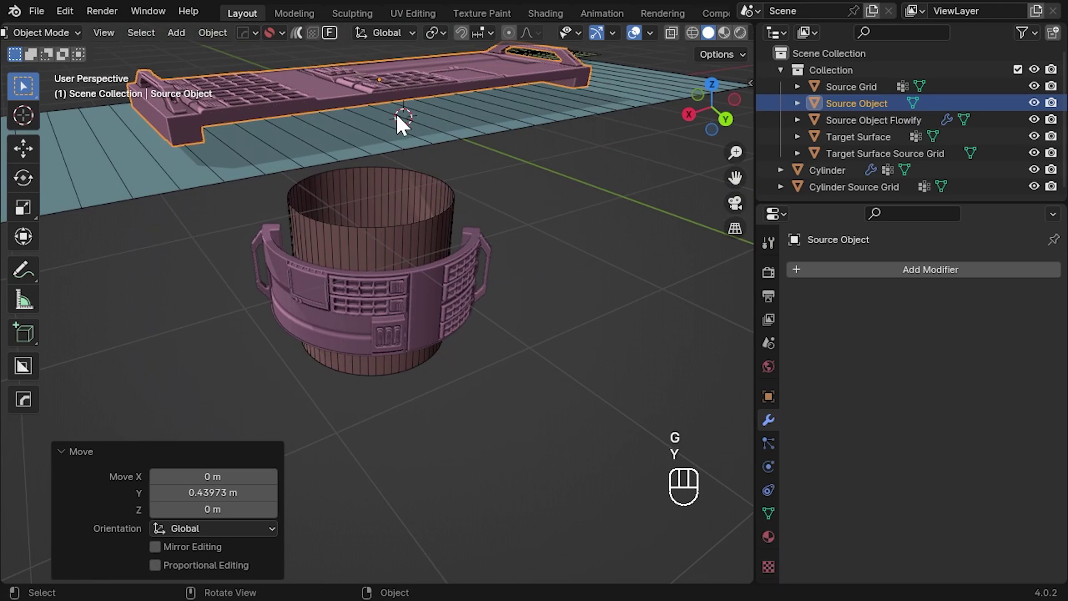